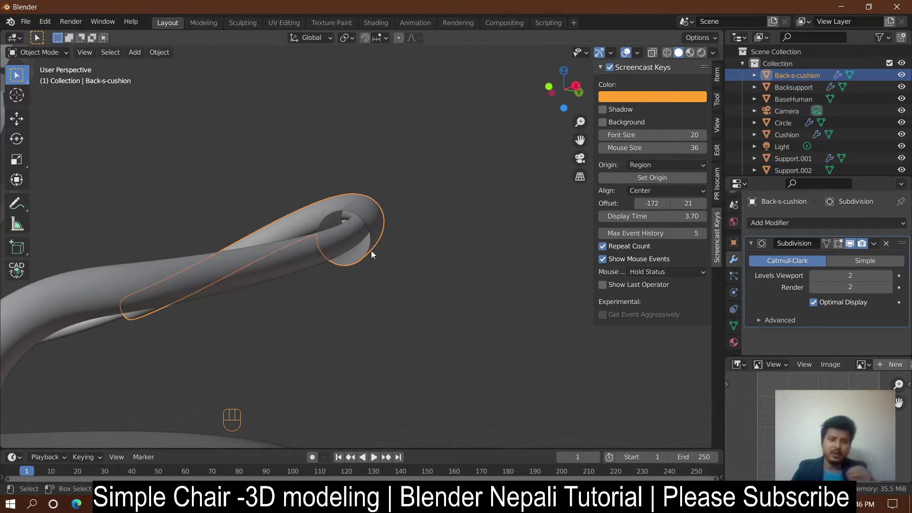
- Bring the chair into view and isolate the seat cushion in local view
key("Tab")
key("e")
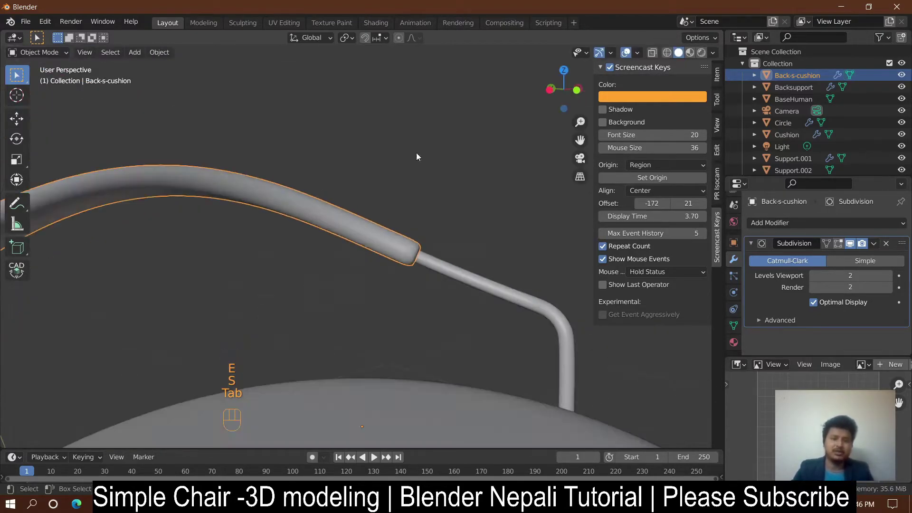
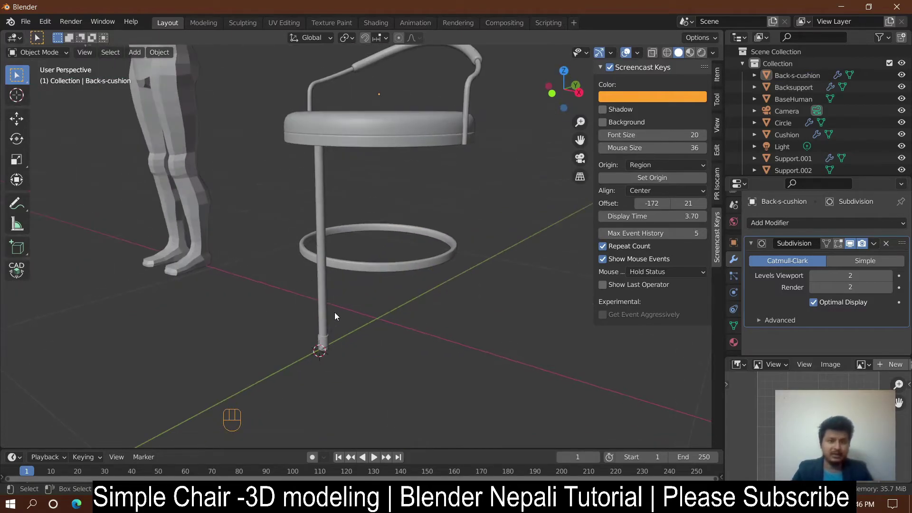
left_click_drag(376, 255, 383, 174)
middle_click(350, 296)
middle_click(398, 307)
key("KP_Divide")
- Scale the cushion's inner vertices down to about 0.8 in Edit Mode
left_click_drag(398, 271, 404, 222)
key("Tab")
key("2")
left_click(422, 153)
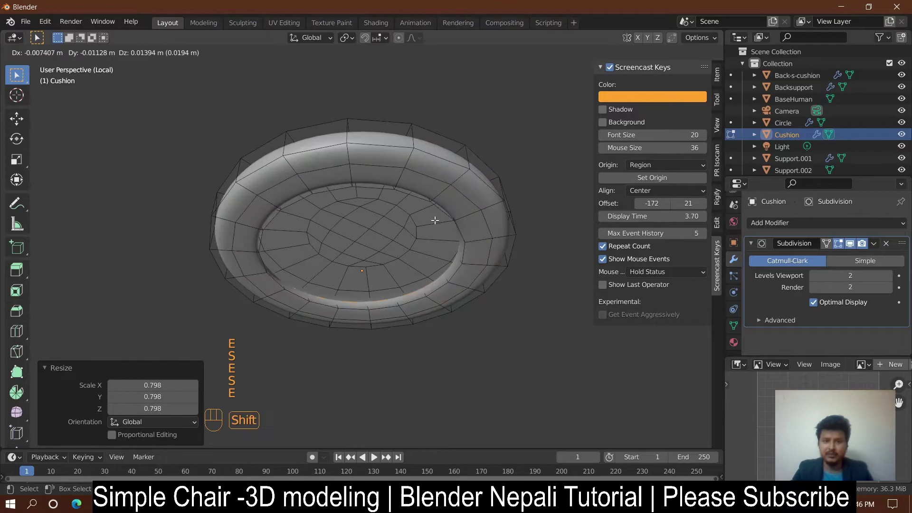
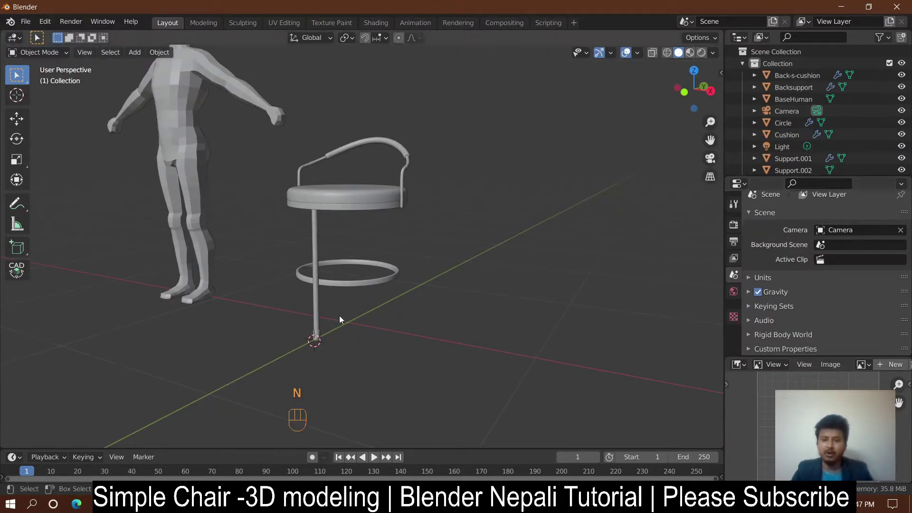
- Rename the vertical pole to leg and set its origin to the 3D cursor at the world centre
left_click(320, 298)
left_click_drag(319, 362, 338, 329)
key("shift+c")
key("KP_Decimal")
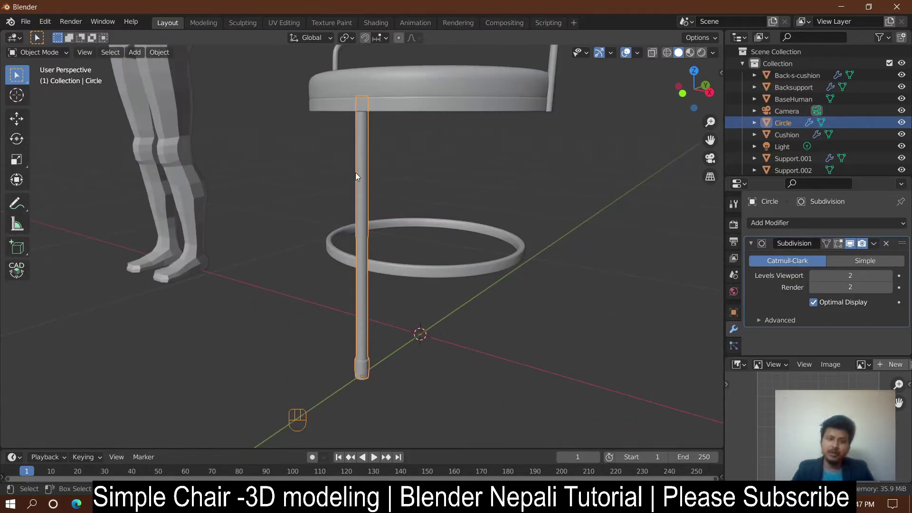
left_click_drag(783, 128, 405, 336)
key("BackSpace")
left_click_drag(159, 53, 302, 105)
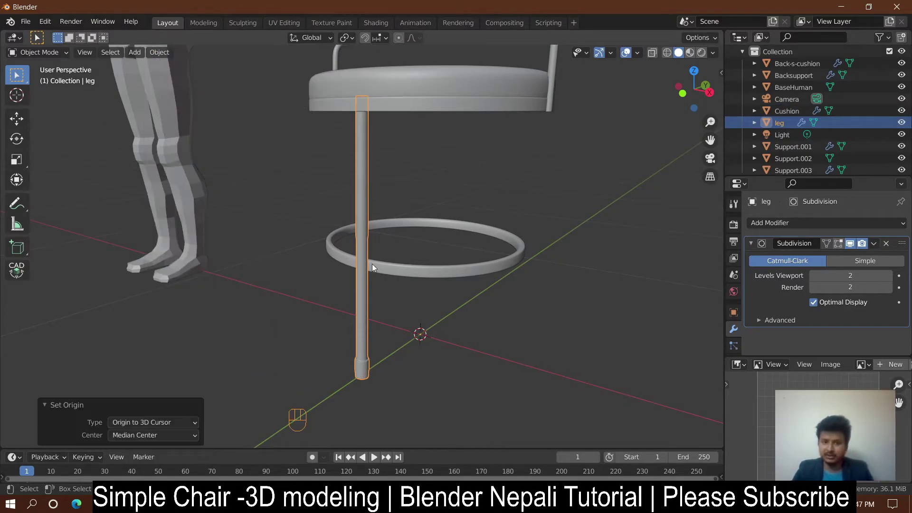
- From top view, duplicate the leg and rotate the copy -90° around the centre
middle_click(404, 279)
key("KP_7")
key("shift+z")
key("r")
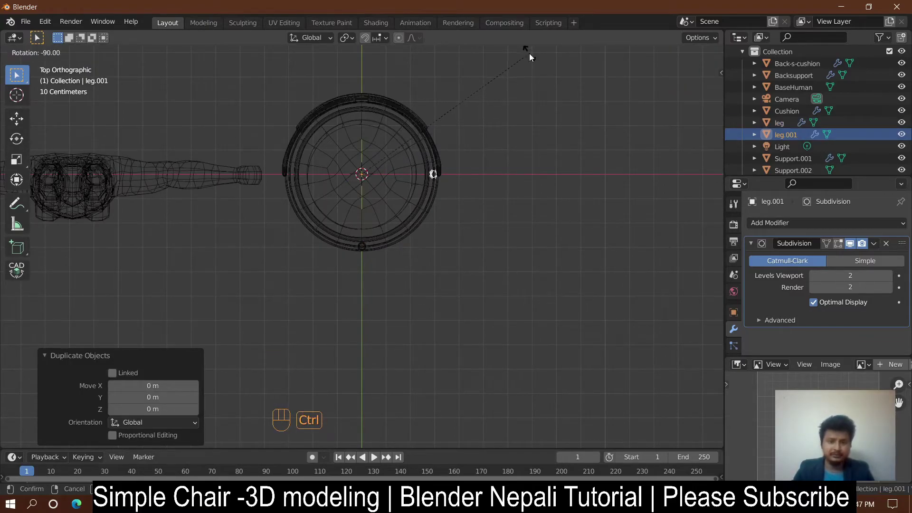
key("shift+r")
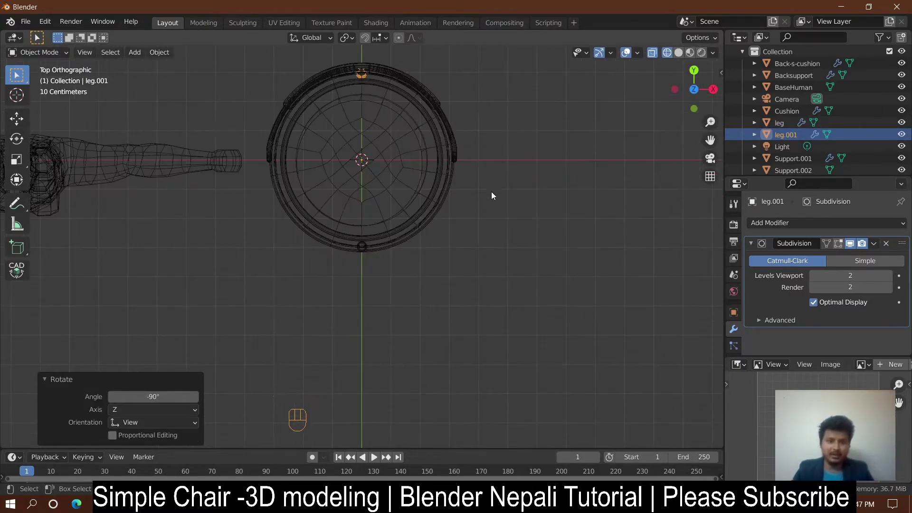
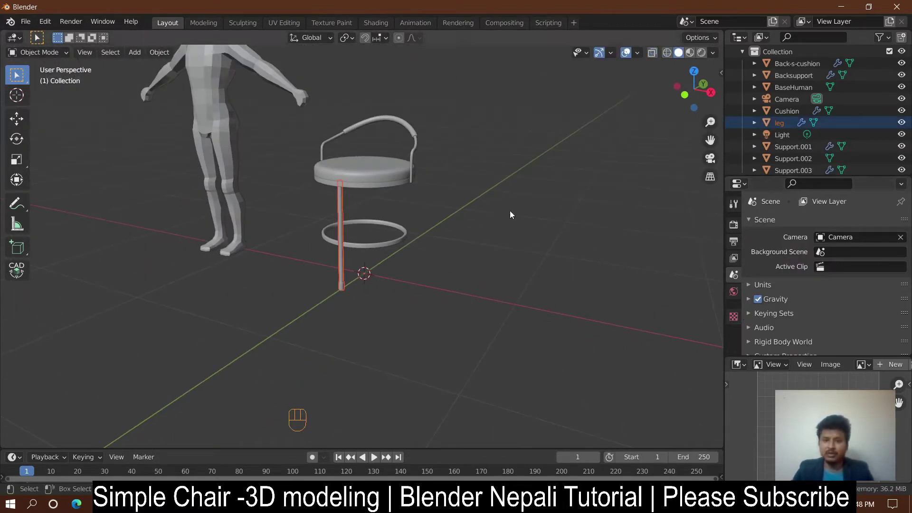
- Add an Array modifier to the leg from Modifier Properties
left_click(326, 213)
left_click(496, 160)
left_click(753, 246)
left_click(687, 260)
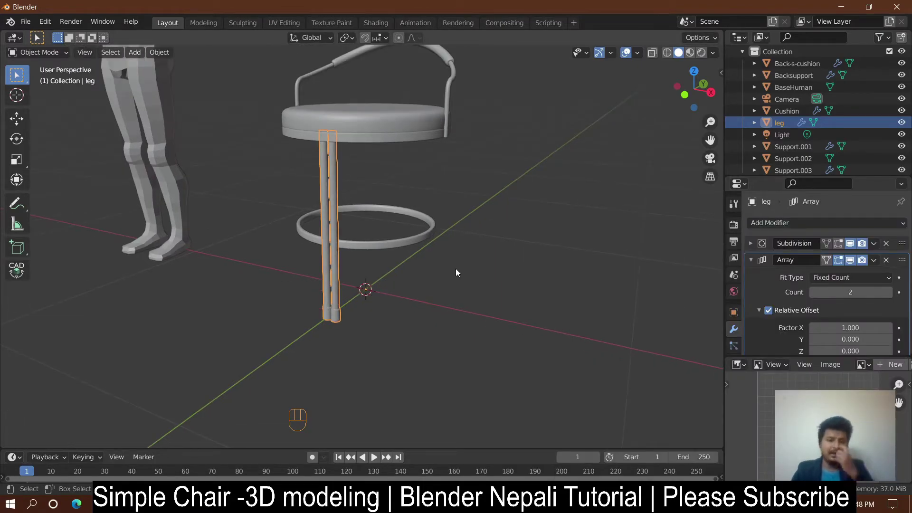
- Give the leg's Array a count of 4 with object offset enabled
middle_click(365, 297)
left_click(892, 299)
left_click(772, 258)
left_click(773, 329)
- Add a plain-axes Empty at the centre and make it the Array's offset object, count 4, relative offset off
key("shift+a")
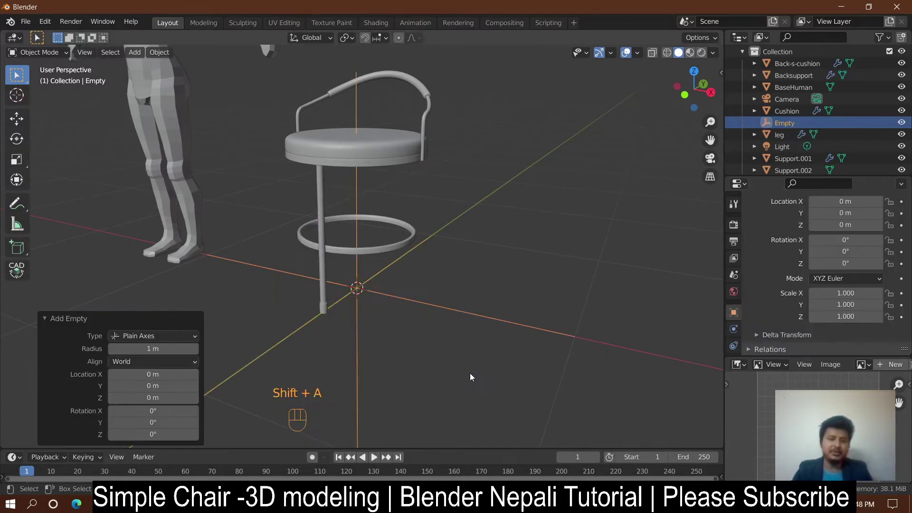
key("ctrl+a")
middle_click(384, 350)
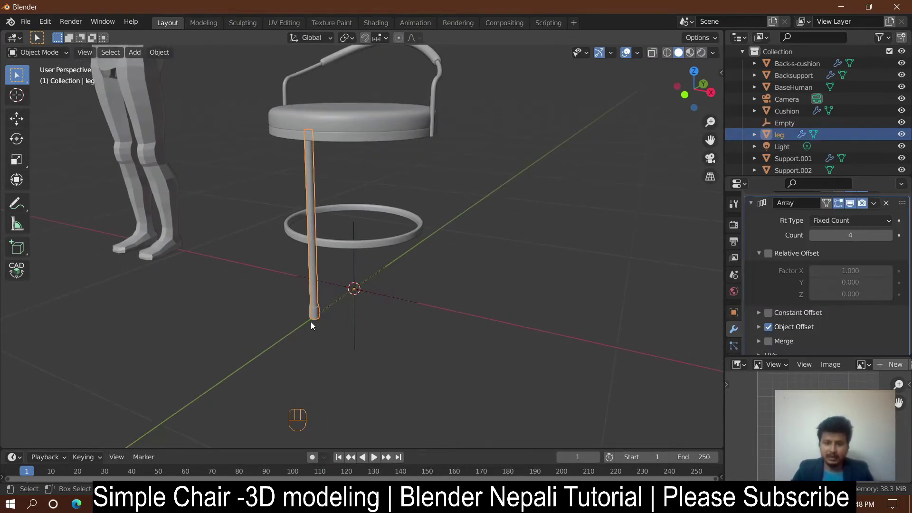
left_click(761, 308)
left_click(891, 303)
left_click_drag(368, 273, 382, 298)
- Rotate the Empty -90° about Z so the four legs fan out around the seat
middle_click(433, 317)
key("KP_7")
key("shift+z")
middle_click(435, 279)
key("r")
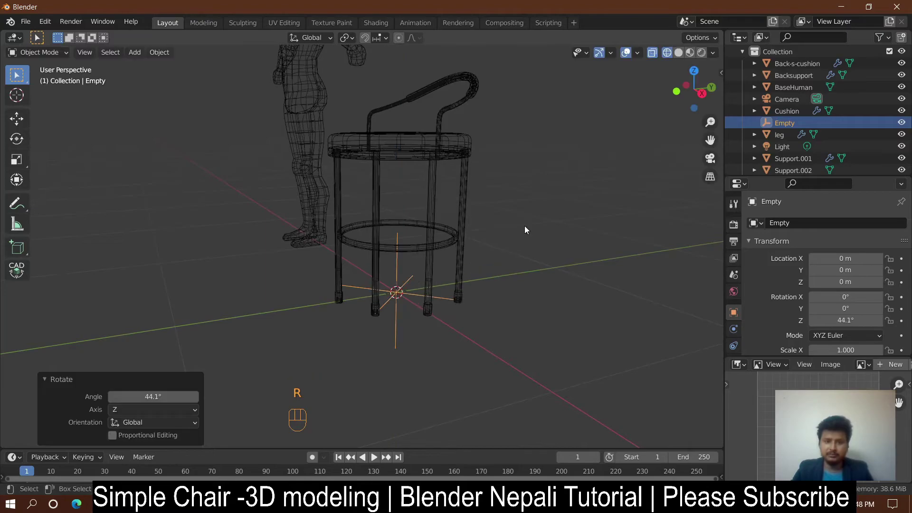